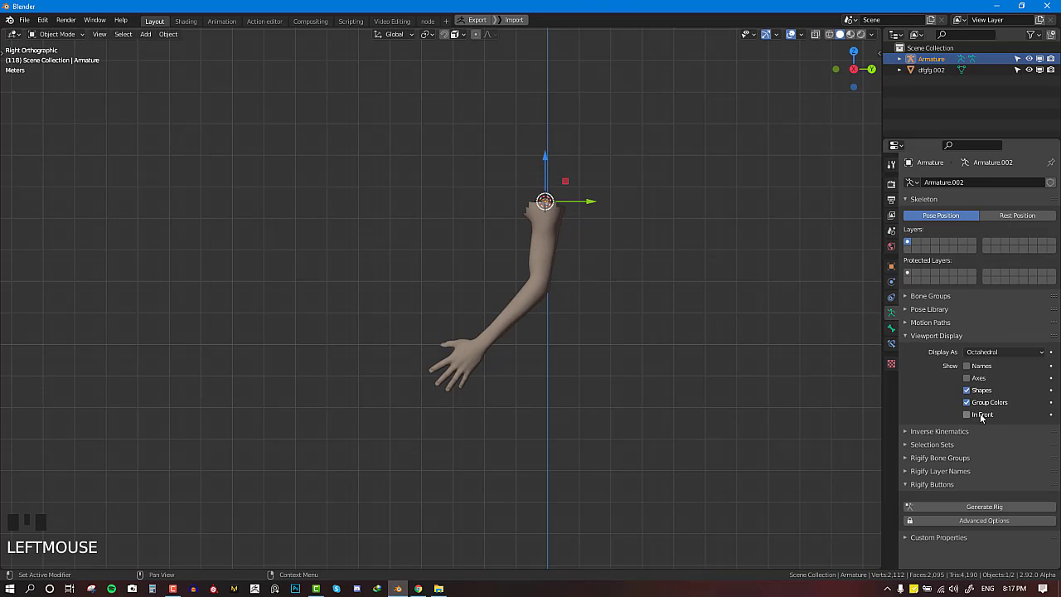
# Step: Enable In Front in the armature's Viewport Display so bones show through the arm mesh
pyautogui.click(985, 419)
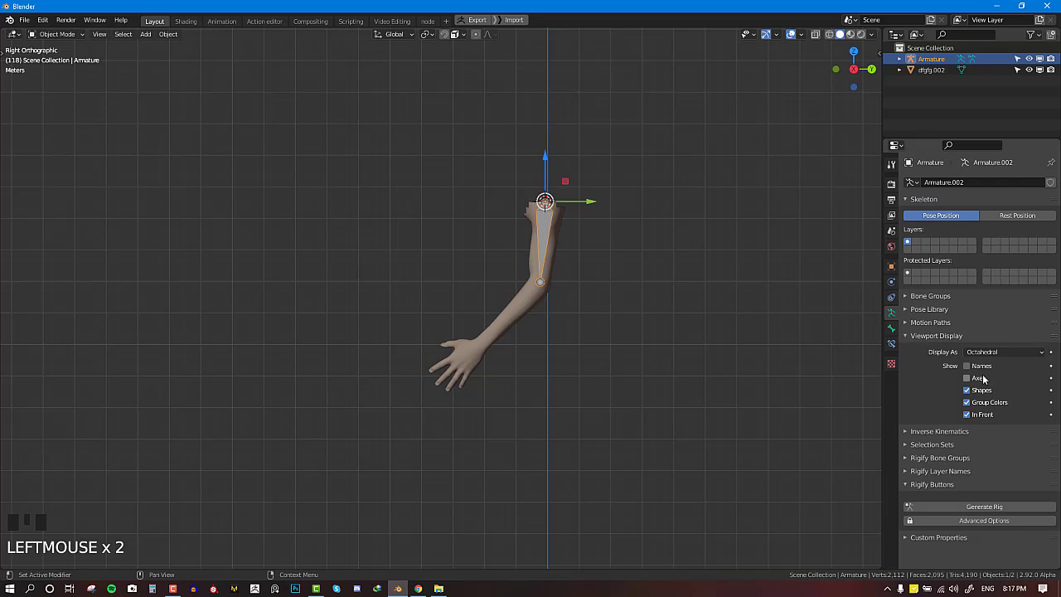
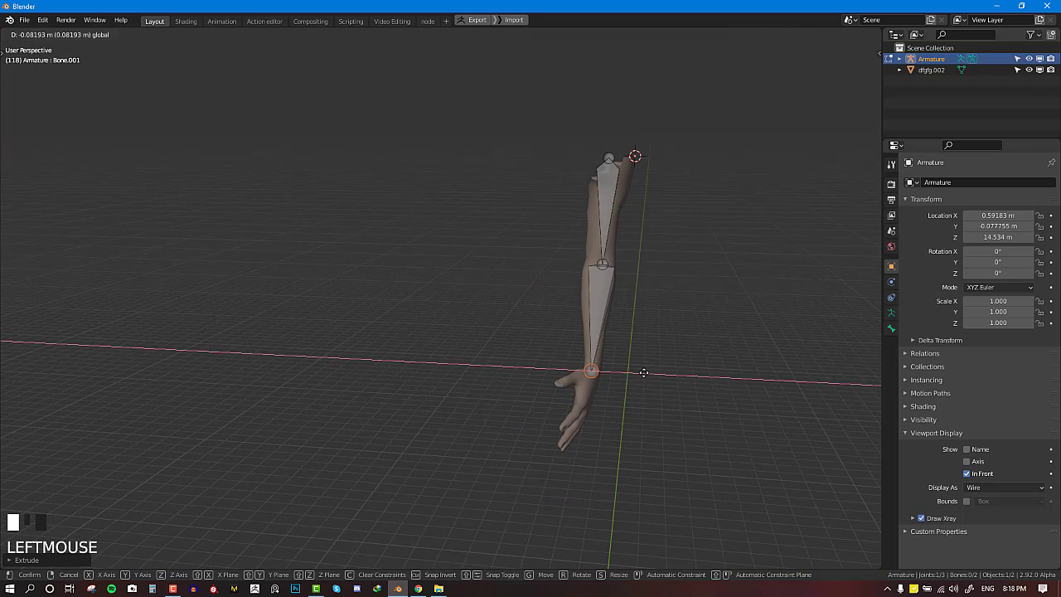
# Step: From the side view, extrude another bone from the wrist toward the hand in Edit Mode
pyautogui.press('KP_3')
pyautogui.press('g')
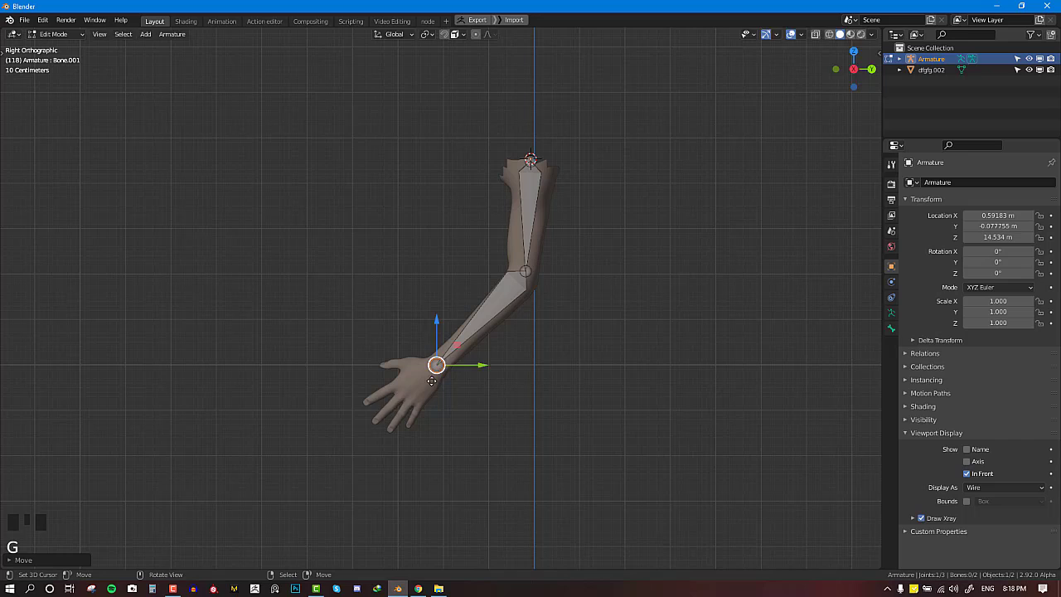
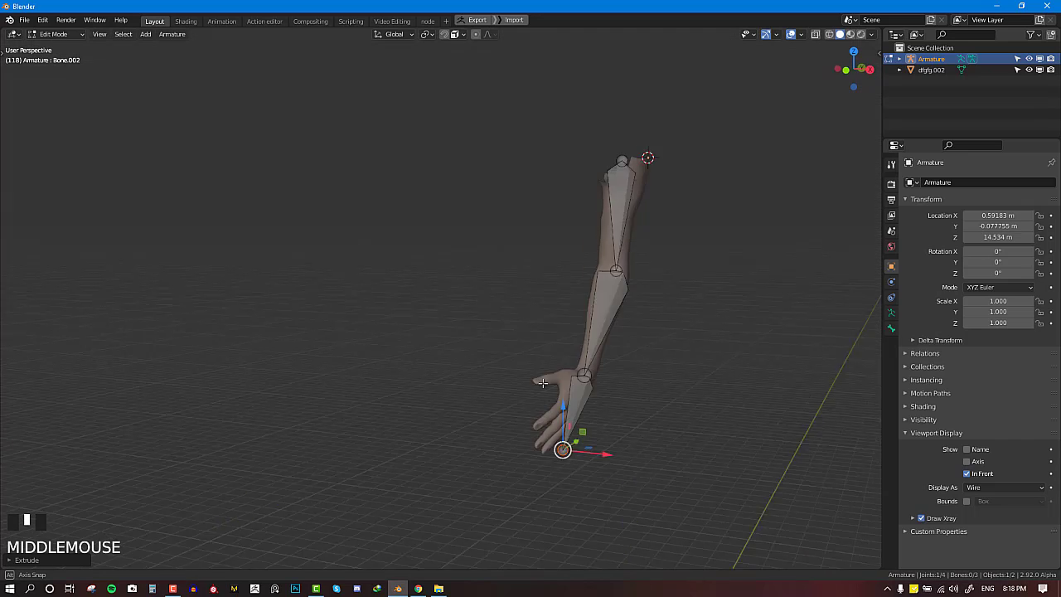
pyautogui.press('KP_3')
pyautogui.press('Tab')
pyautogui.press('q')
pyautogui.press('o')
pyautogui.scroll(-3)
# Step: Leave bone editing, enter Pose Mode and begin rotating the armature's bones
pyautogui.press('a')
pyautogui.press('ctrl+a')
pyautogui.scroll(3)
pyautogui.press('alt+a')
pyautogui.rightClick(532, 256)
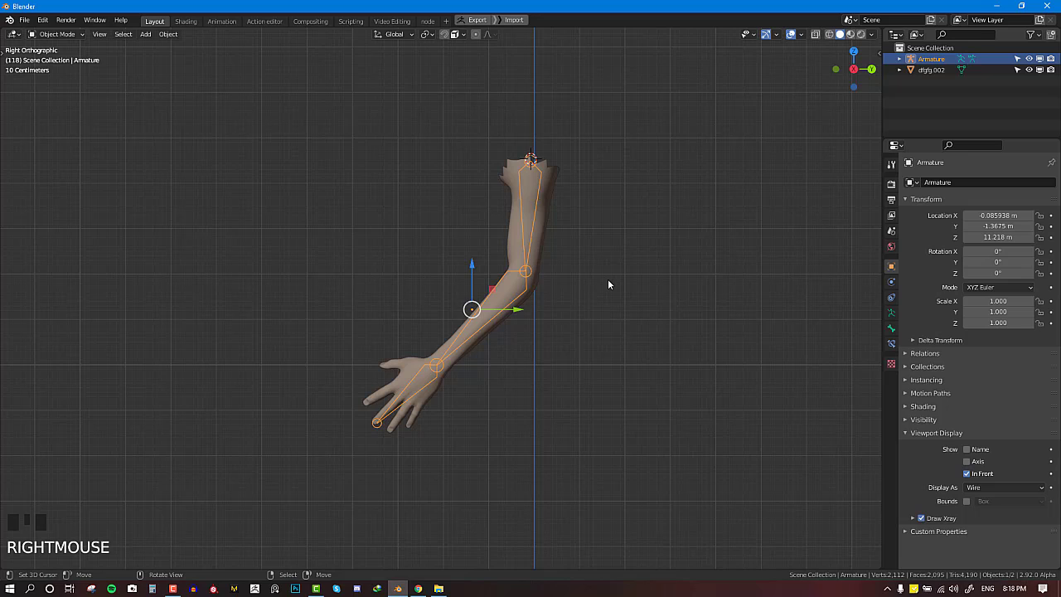
pyautogui.press('ctrl+Tab')
pyautogui.rightClick(509, 308)
pyautogui.press('r')
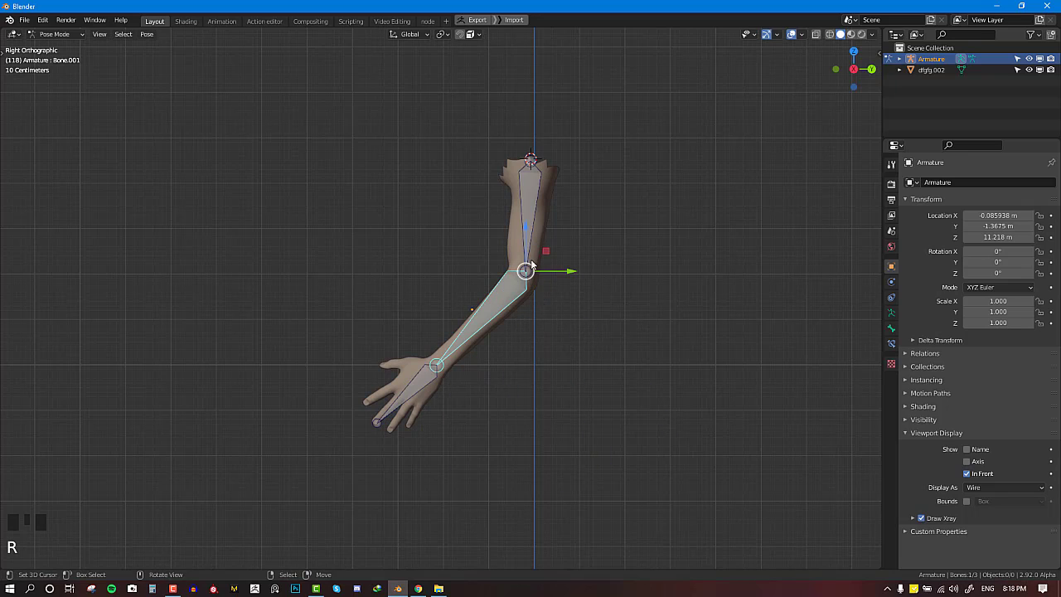
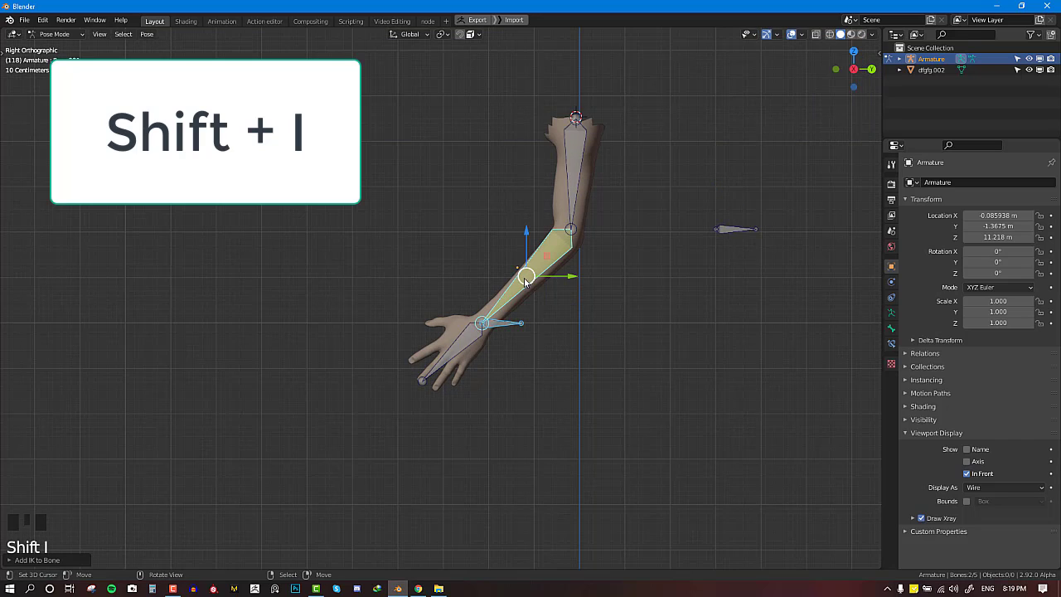
# Step: Set the Chain Length on the forearm bone's IK constraint targeting Bone.003
pyautogui.click(893, 344)
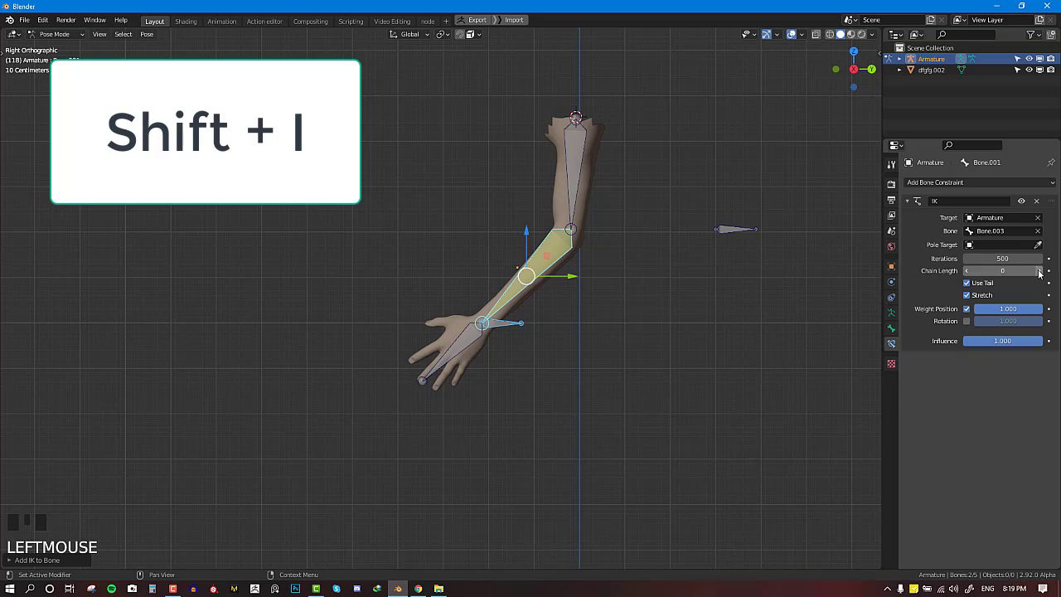
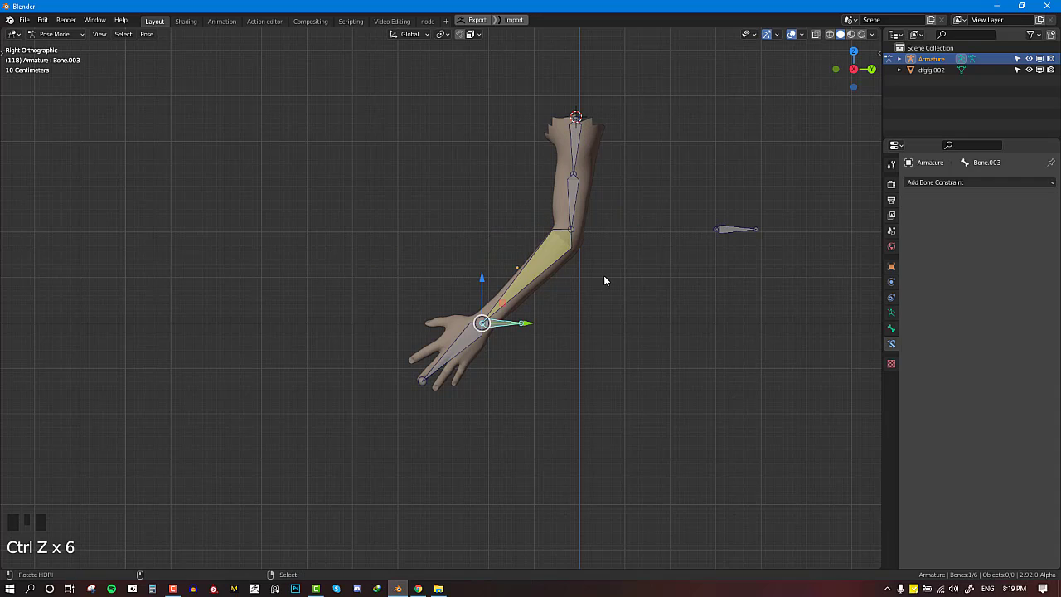
# Step: Undo back through the history to the five-bone skeleton
pyautogui.press('ctrl+alt+z')
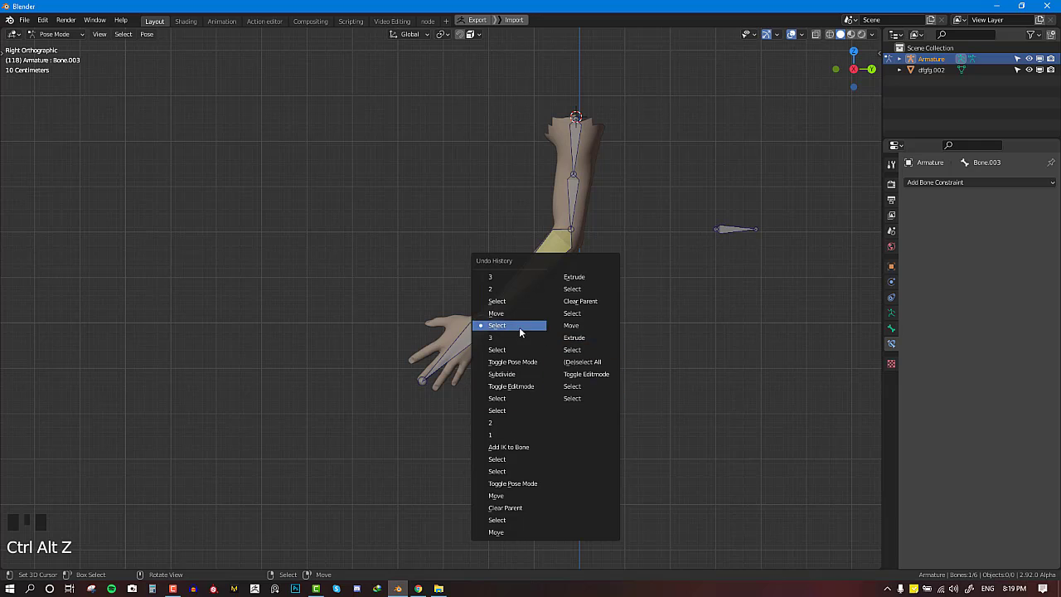
pyautogui.press('ctrl+z')
pyautogui.press('ctrl+z')
pyautogui.press('ctrl+z')
pyautogui.press('ctrl+z')
pyautogui.press('ctrl+z')
pyautogui.press('ctrl+z')
pyautogui.press('ctrl+z')
pyautogui.press('ctrl+z')
pyautogui.press('ctrl+z')
pyautogui.rightClick(535, 297)
pyautogui.press('ctrl+z')
# Step: Reset the test pose and give the hand bone a Child Of constraint following Bone.003
pyautogui.press('r')
pyautogui.press('g')
pyautogui.press('r')
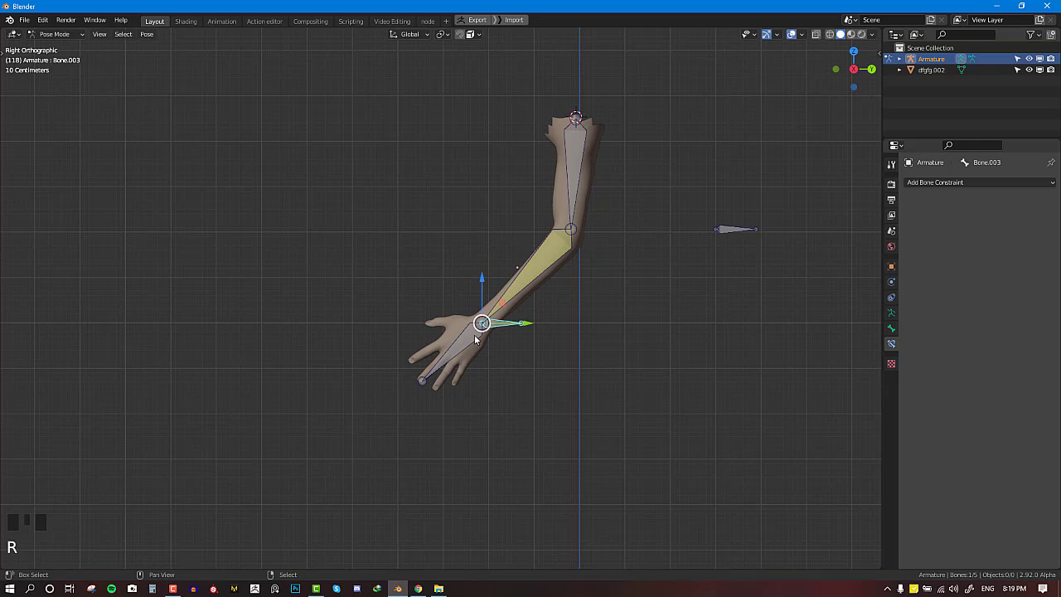
pyautogui.rightClick(533, 338)
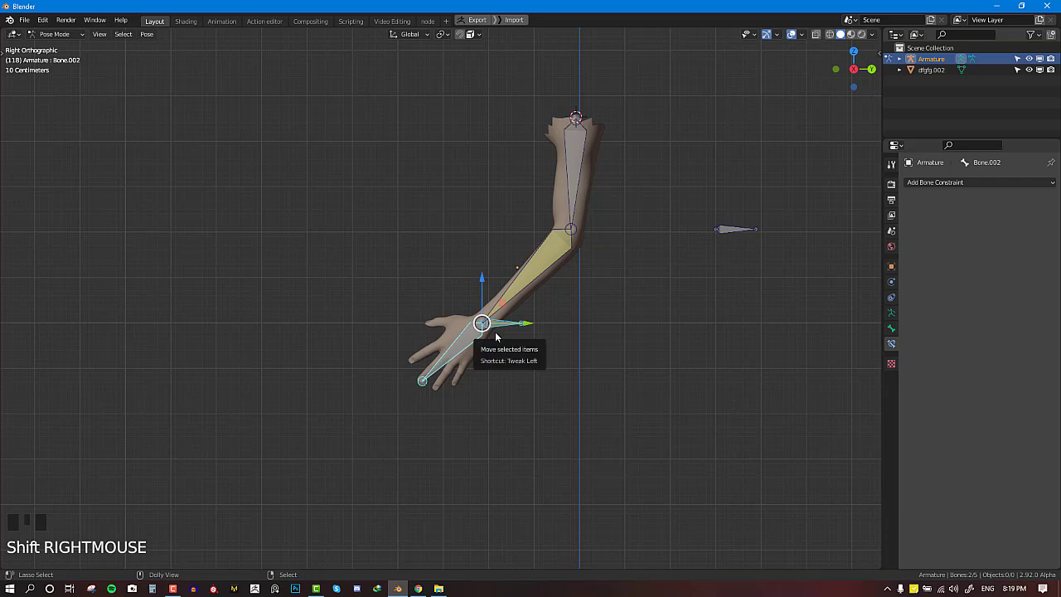
pyautogui.press('ctrl+shift+c')
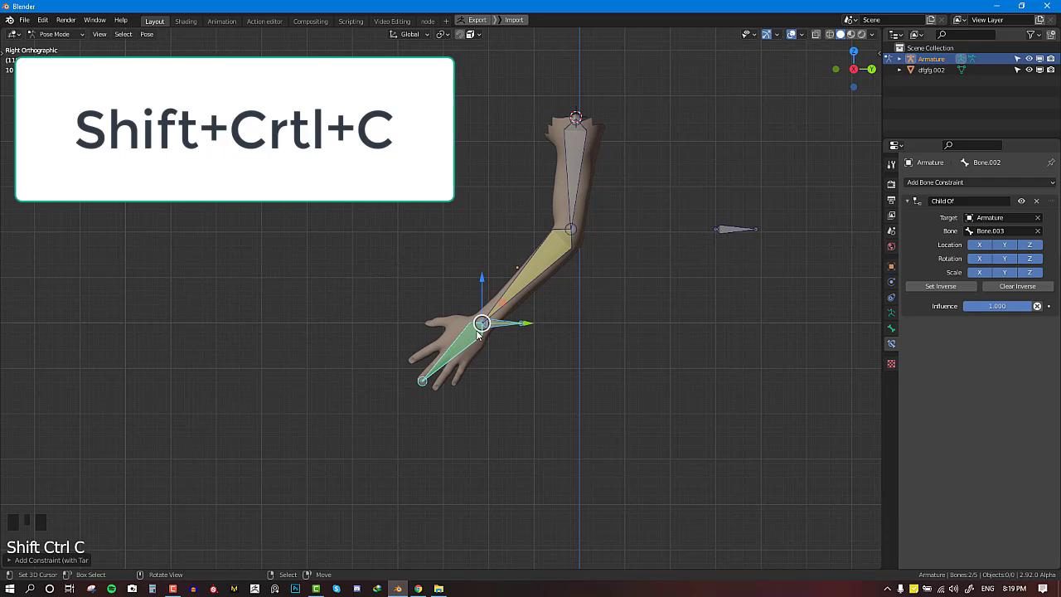
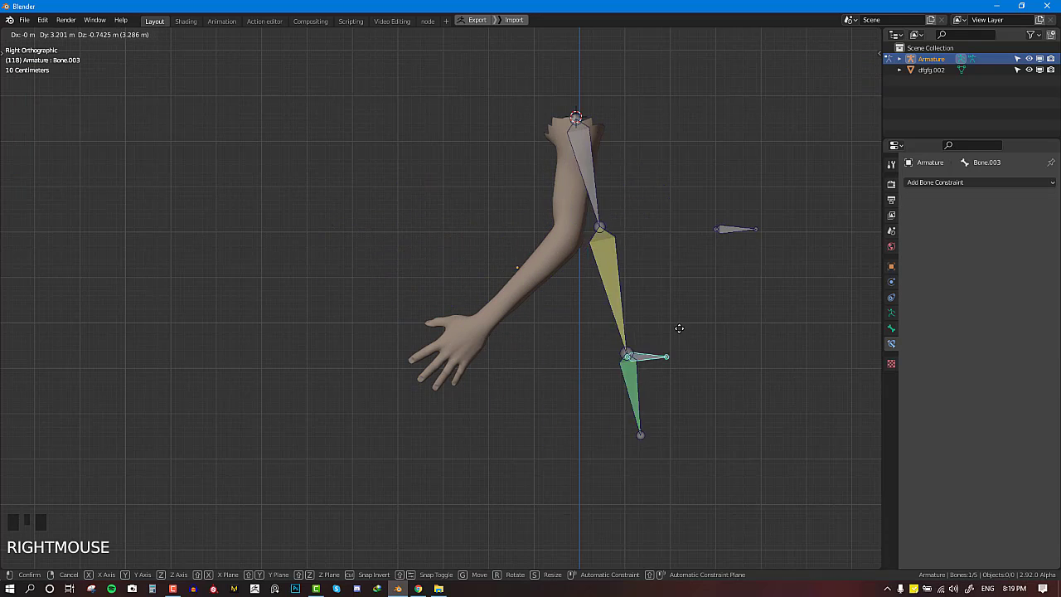
# Step: Raise Bone.003 so the IK arm chain and Child Of hand bone bend to follow it
pyautogui.press('r')
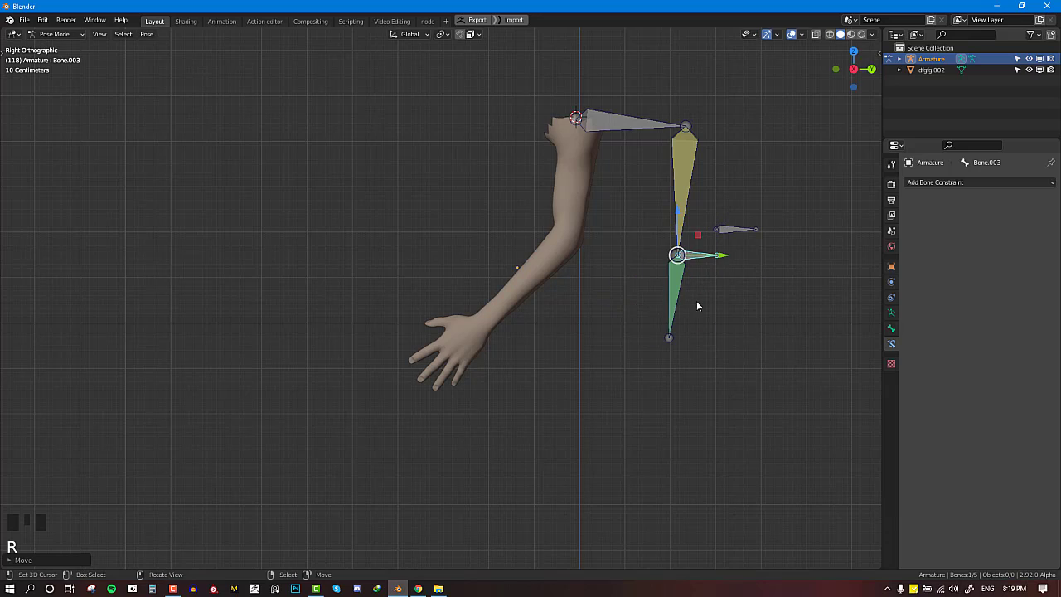
pyautogui.press('r')
pyautogui.rightClick(667, 308)
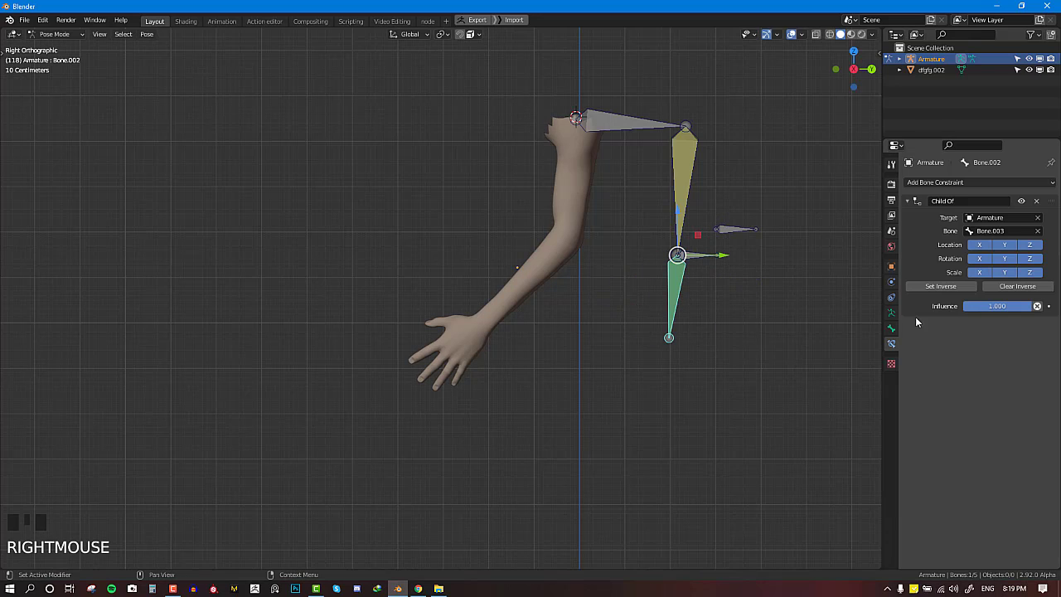
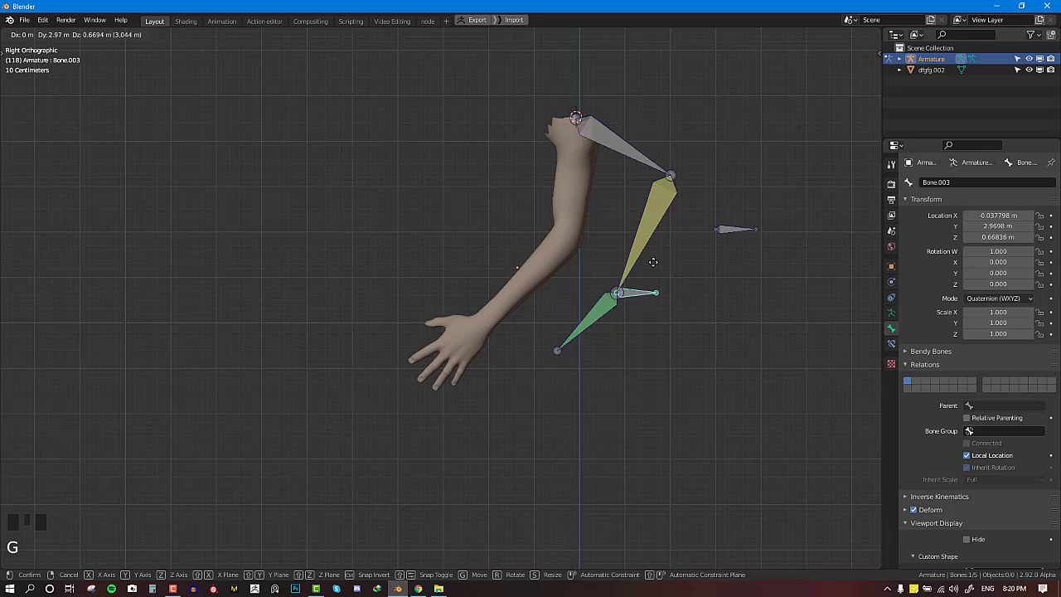
# Step: Move Bone.003 back so the arm bones line up with the mesh at rest
pyautogui.press('r')
pyautogui.press('g')
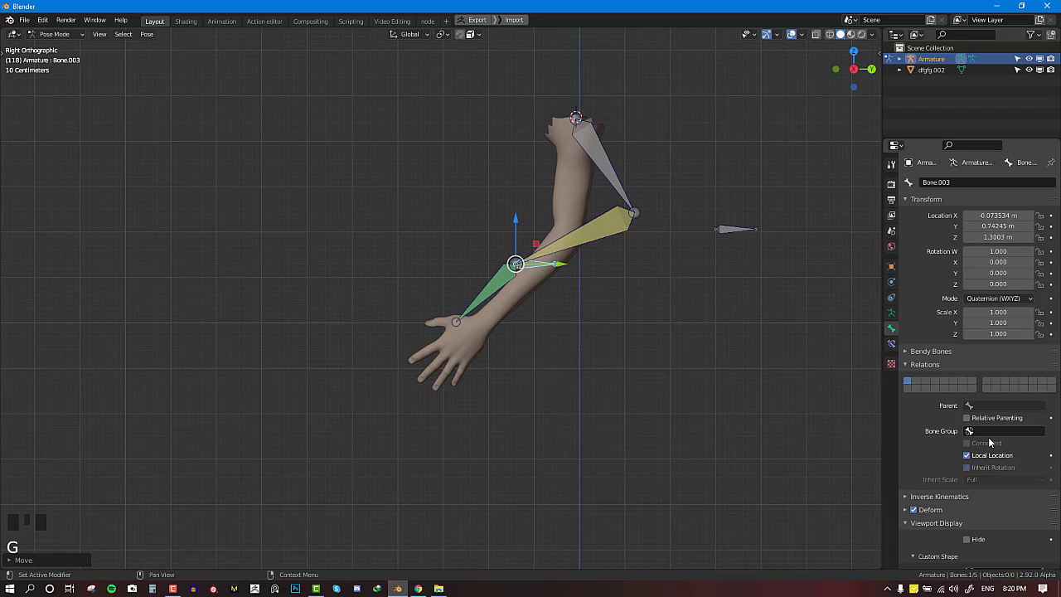
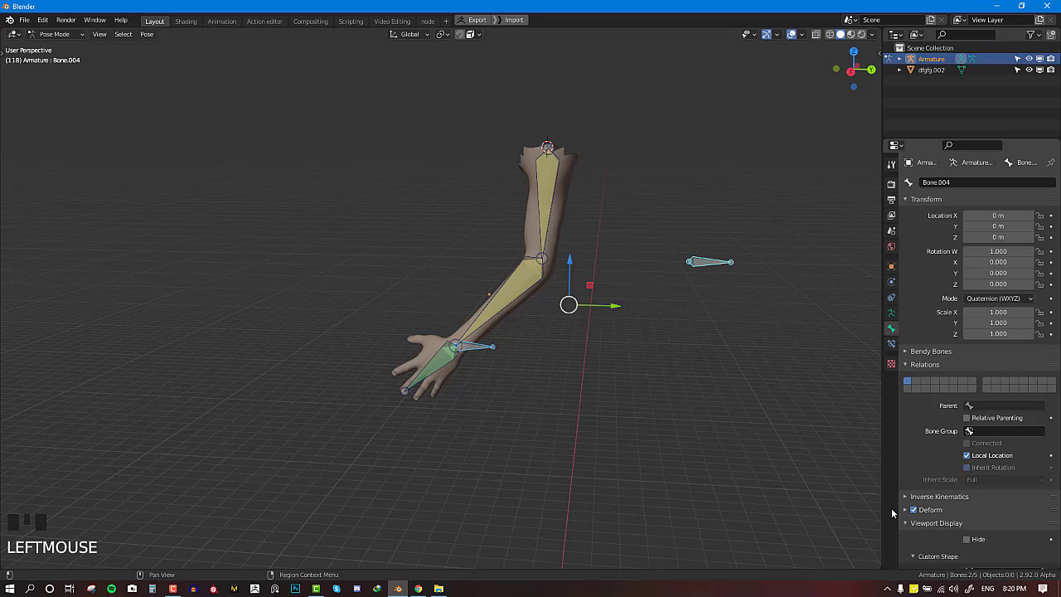
# Step: Parent the arm mesh to the armature in Object Mode
pyautogui.click(918, 511)
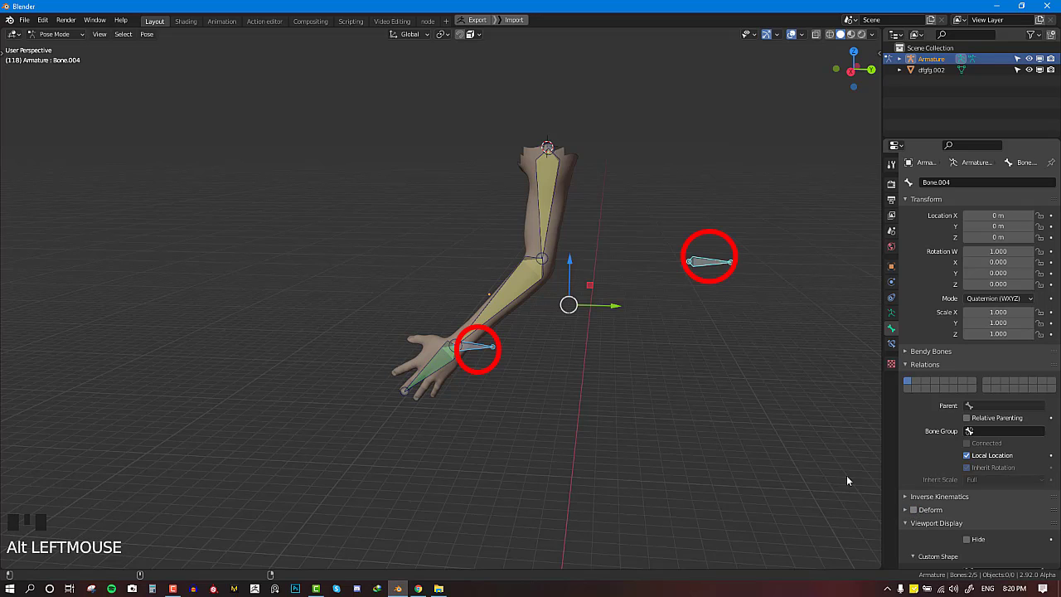
pyautogui.middleClick(486, 352)
pyautogui.rightClick(526, 349)
pyautogui.press('g')
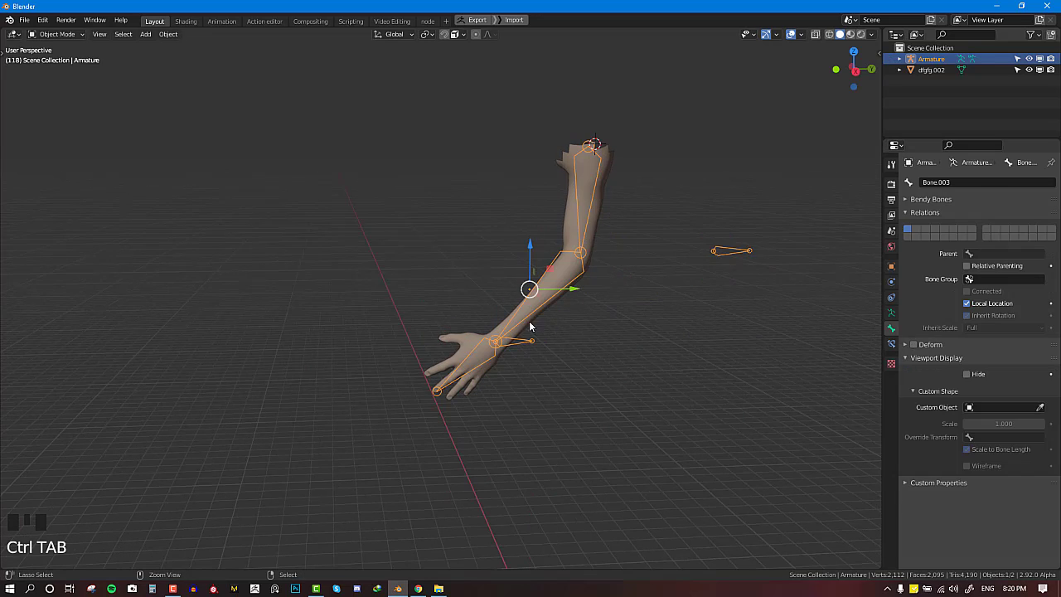
pyautogui.press('ctrl+Tab')
pyautogui.rightClick(519, 308)
pyautogui.rightClick(539, 315)
pyautogui.press('ctrl+p')
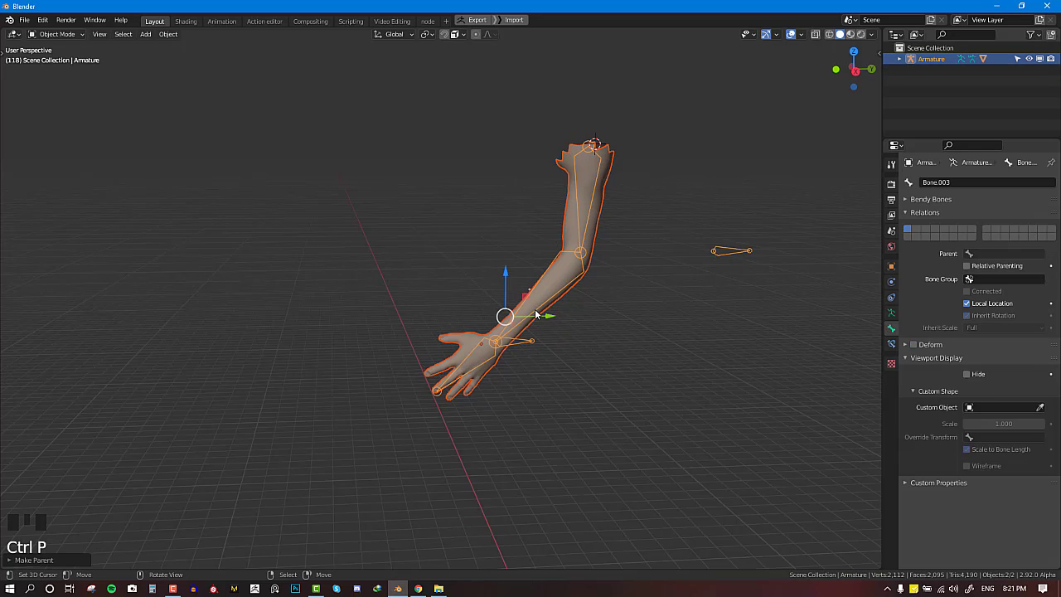
# Step: Back in Pose Mode, move Bone.004 off the hand and show the armature display settings
pyautogui.press('ctrl+Tab')
pyautogui.rightClick(525, 349)
pyautogui.press('g')
pyautogui.press('r')
pyautogui.rightClick(709, 264)
pyautogui.middleClick(732, 275)
pyautogui.press('g')
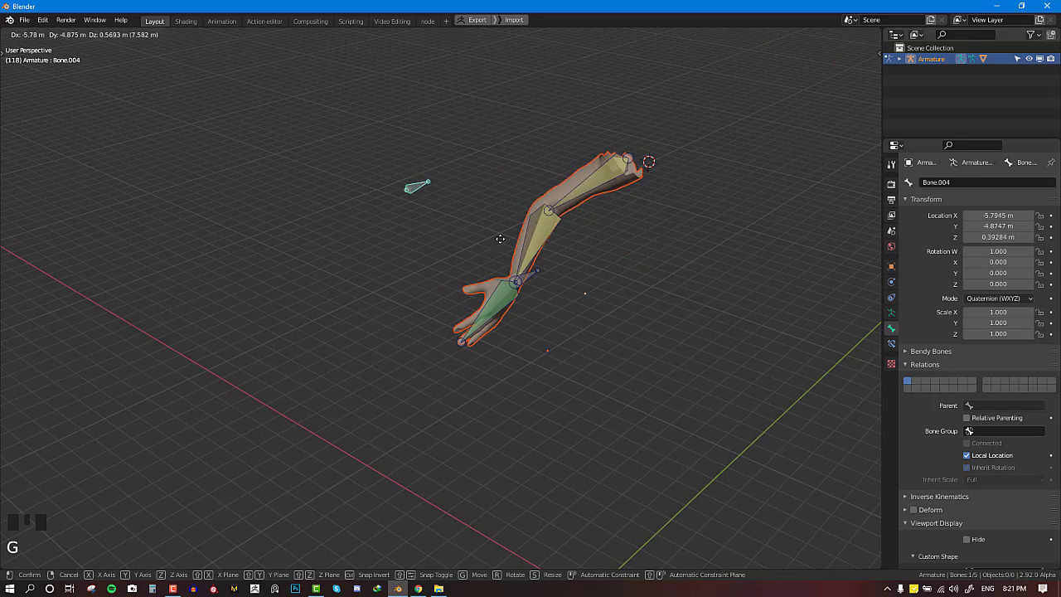
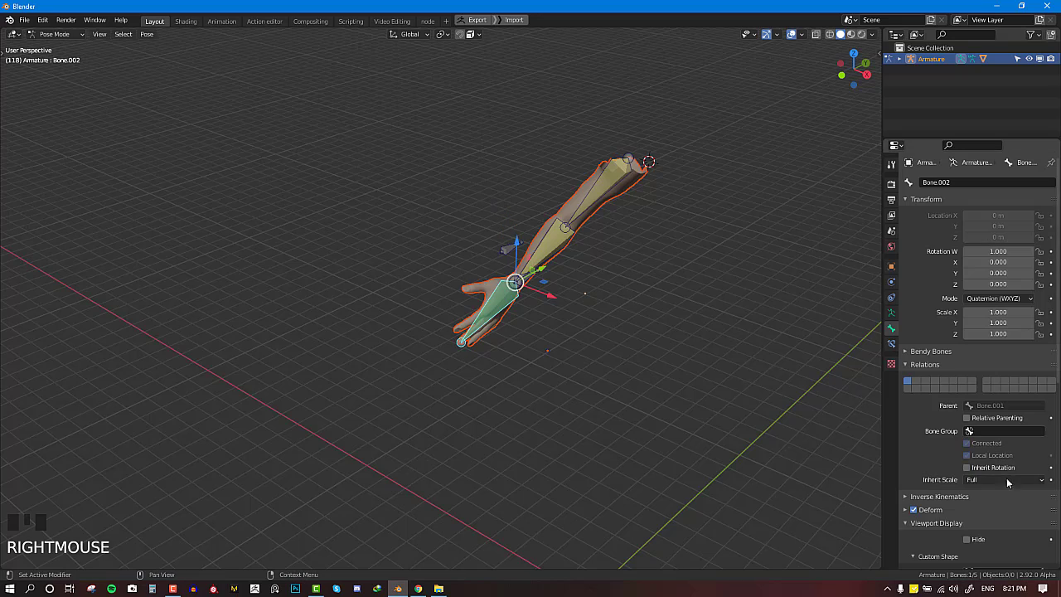
pyautogui.click(894, 318)
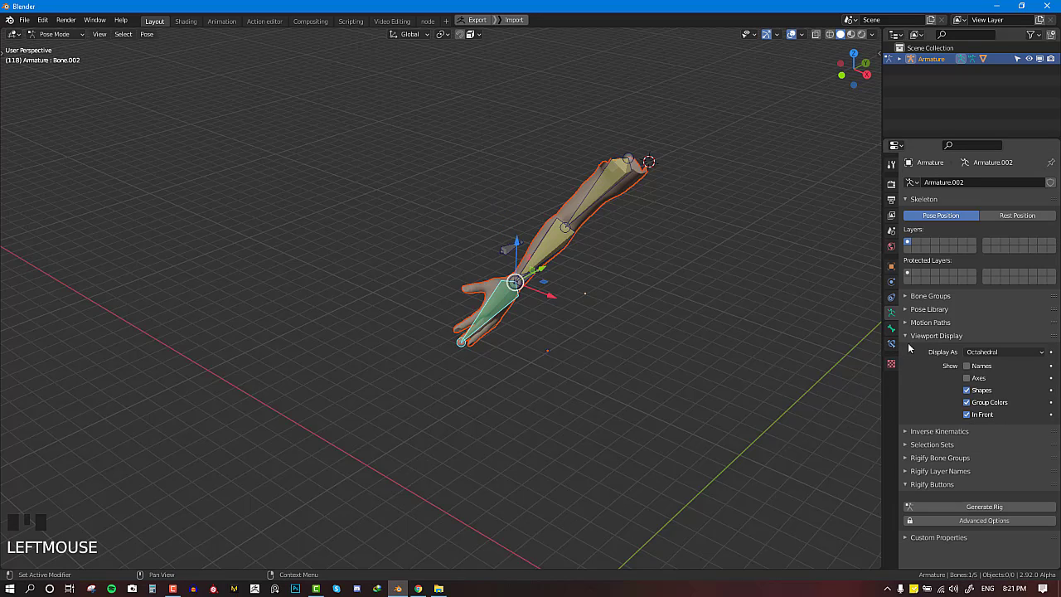
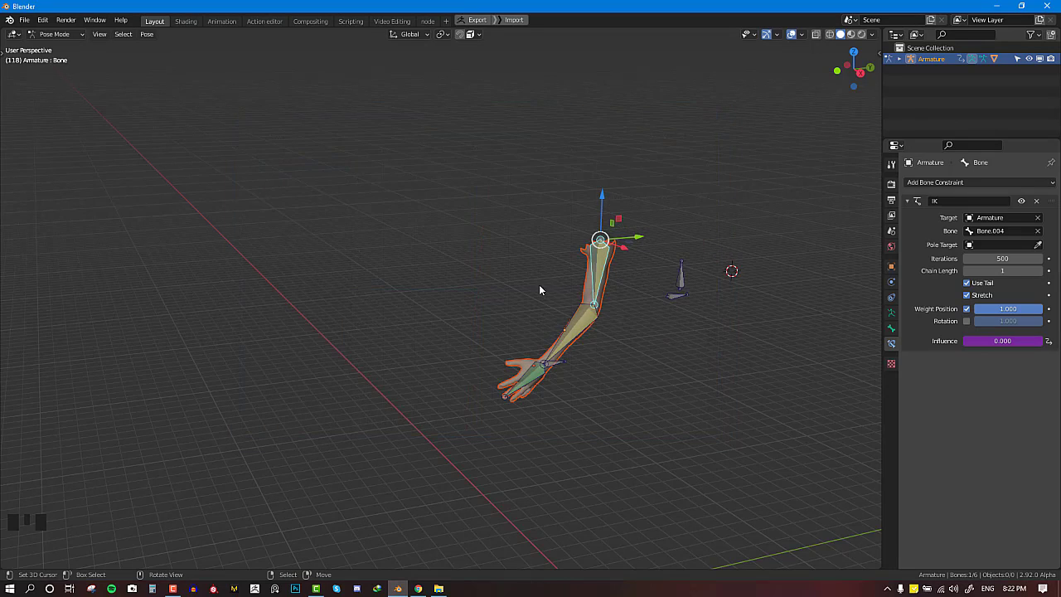
# Step: Move the switch bone so Bone's driven IK influence reads 1.000, checked in the N sidebar
pyautogui.scroll(3)
pyautogui.rightClick(800, 272)
pyautogui.press('g')
pyautogui.rightClick(670, 271)
pyautogui.scroll(-3)
pyautogui.press('n')
pyautogui.rightClick(636, 288)
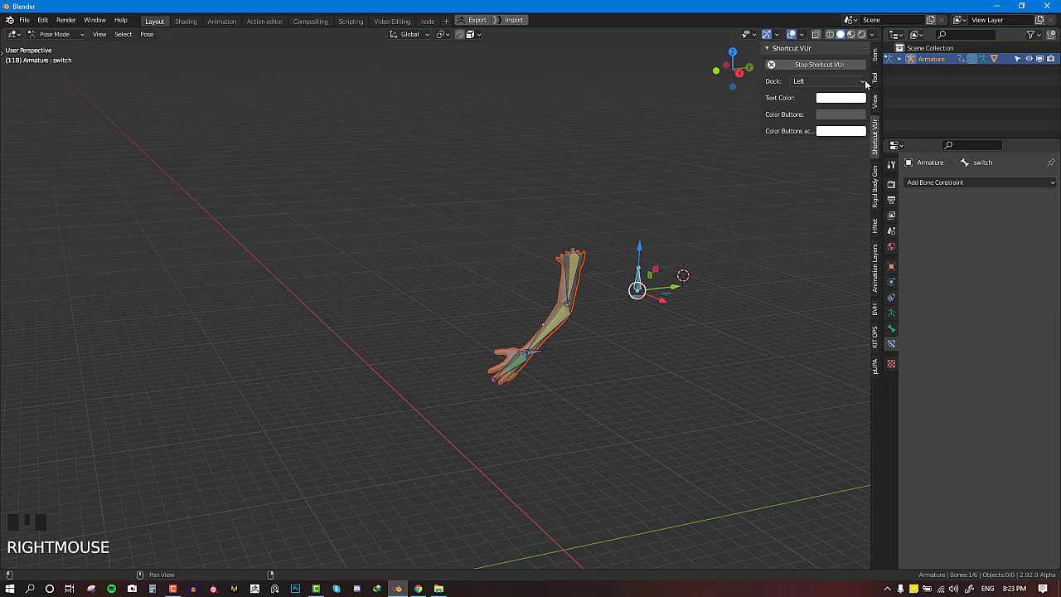
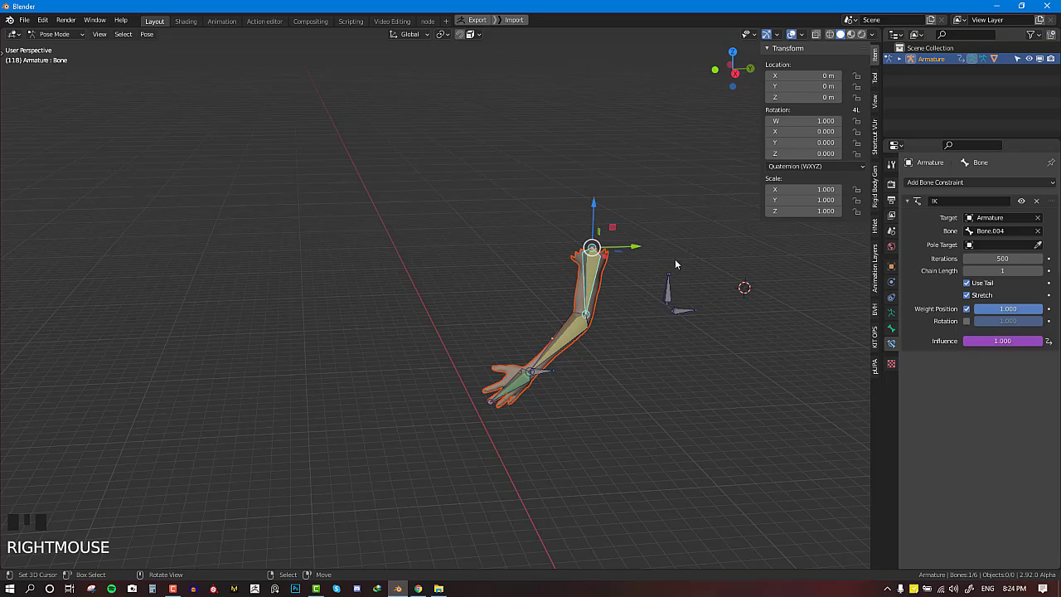
# Step: Select the switch bone and slide it along its single unlocked axis
pyautogui.rightClick(677, 294)
pyautogui.press('g')
pyautogui.press('z')
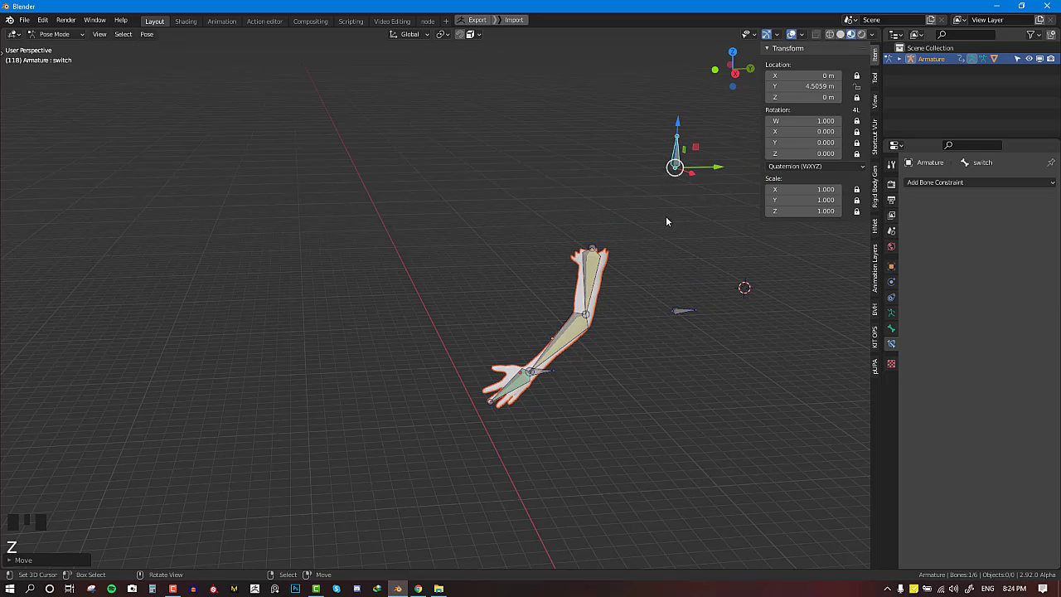
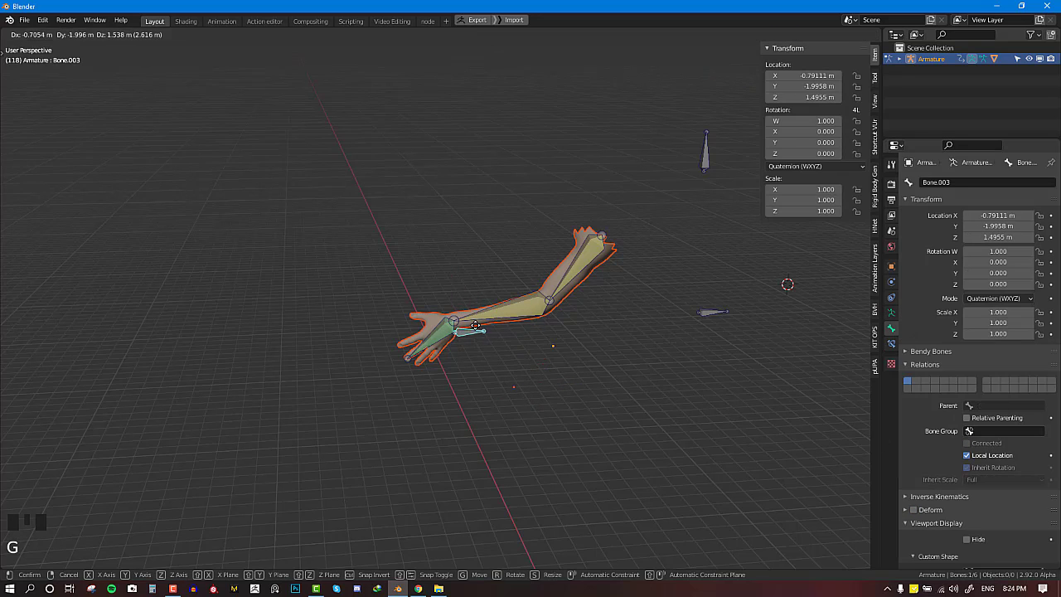
# Step: Clear rotation and location on all bones, returning the arm to rest with IK influence at zero
pyautogui.press('r')
pyautogui.press('a')
pyautogui.press('alt+r')
pyautogui.press('alt+g')
pyautogui.scroll(3)
pyautogui.press('alt+a')
pyautogui.rightClick(769, 295)
pyautogui.scroll(-3)
pyautogui.scroll(3)
pyautogui.moveTo(762, 283); pyautogui.dragTo(602, 407)
pyautogui.middleClick(603, 407)
# Step: Rotate Bone.001 directly for an FK pose and reset Bone.003's location to zero
pyautogui.rightClick(576, 382)
pyautogui.press('r')
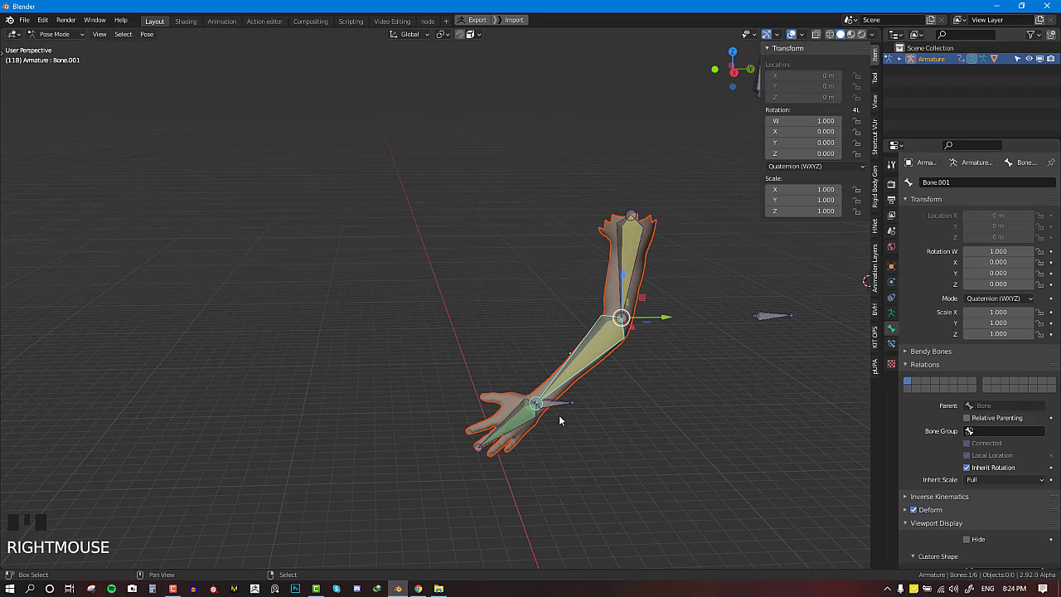
pyautogui.rightClick(565, 409)
pyautogui.press('ctrl+shift+c')
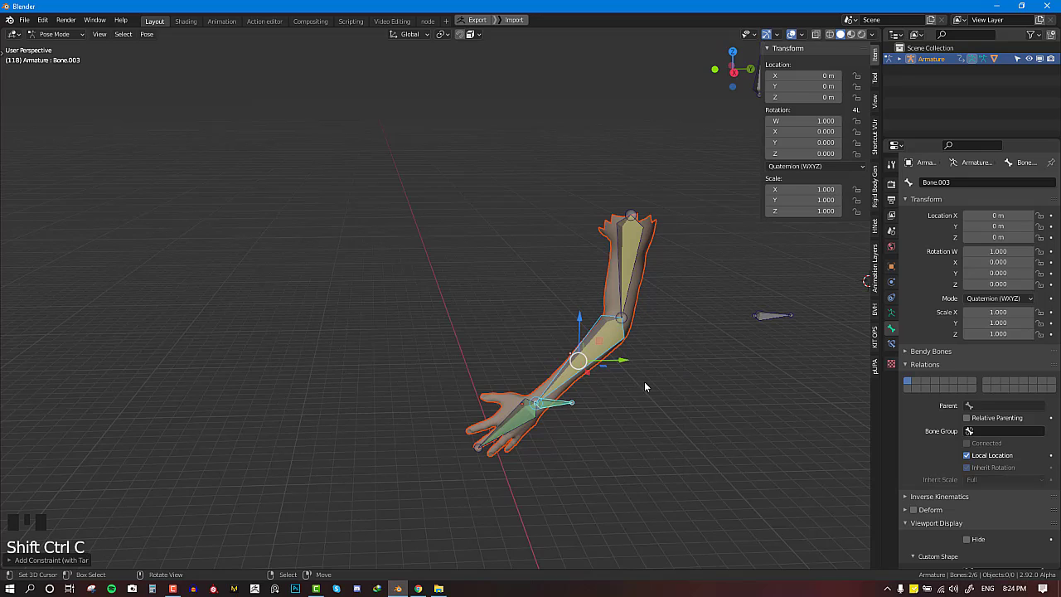
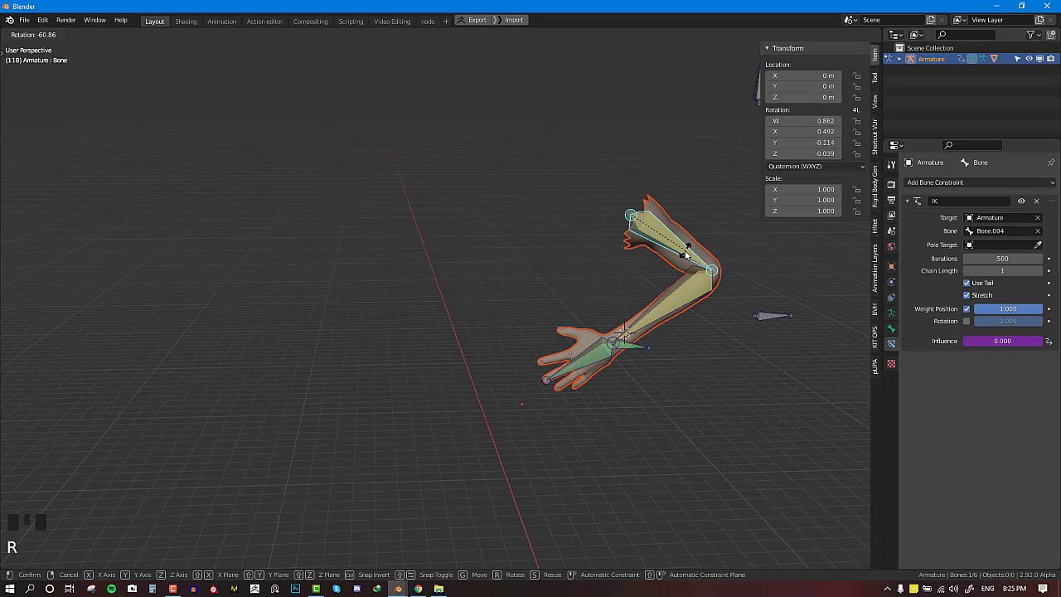
# Step: Rotate the hand bone into the keyframed arm pose
pyautogui.press('r')
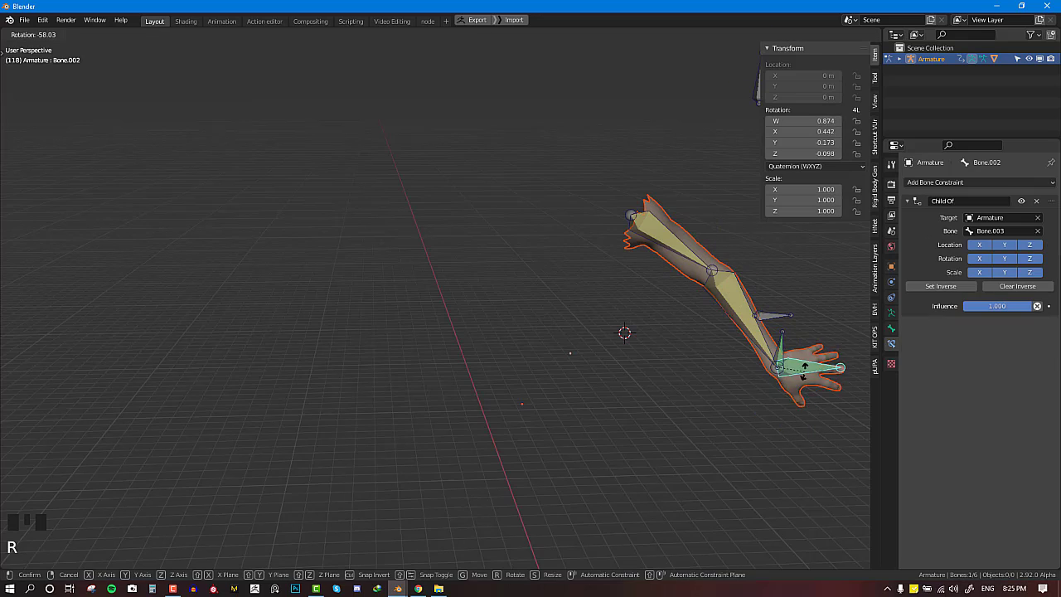
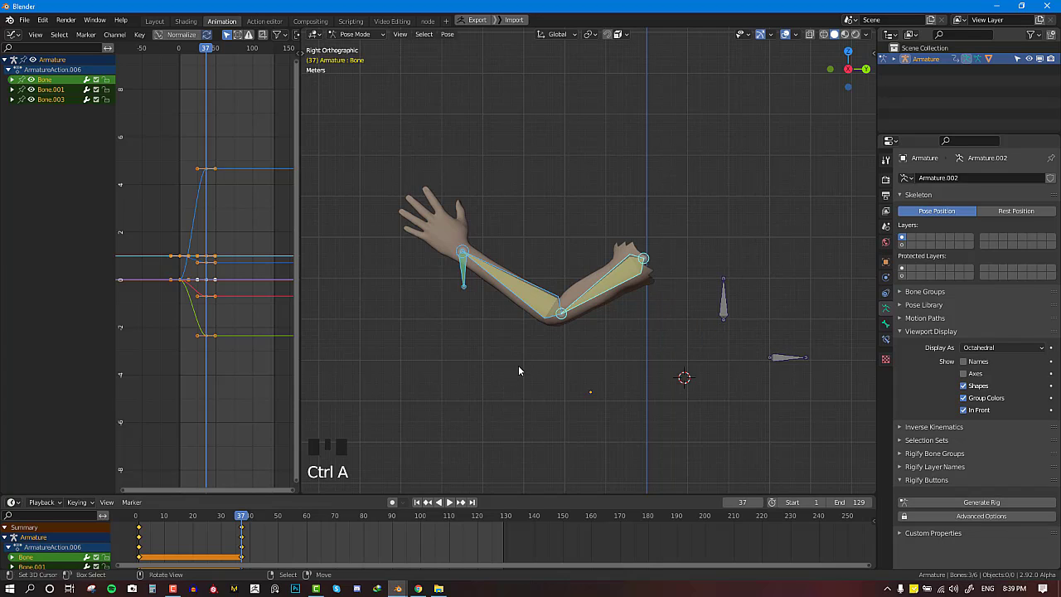
# Step: Keyframe Location, Rotation & Scale for all arm bones at frame 38
pyautogui.press('ctrl+z')
pyautogui.press('Down')
pyautogui.press('Right')
pyautogui.press('ctrl+a')
pyautogui.scroll(-3)
pyautogui.press('i')
pyautogui.press('a')
pyautogui.press('i')
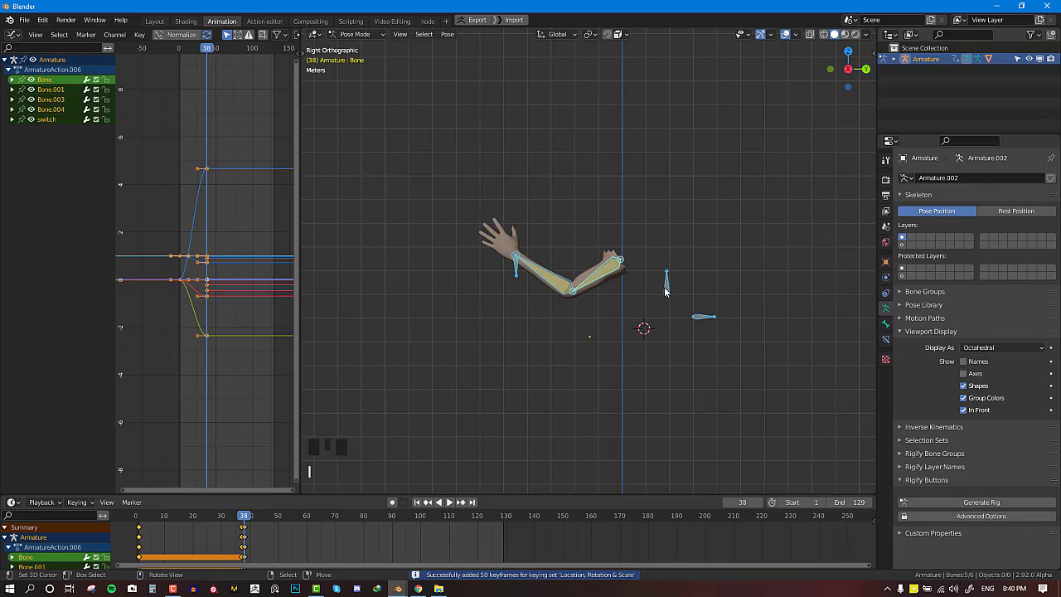
# Step: Clear the switch bone's location and rotation, reposition it and keyframe all bones
pyautogui.rightClick(667, 295)
pyautogui.press('alt+g')
pyautogui.press('alt+r')
pyautogui.press('g')
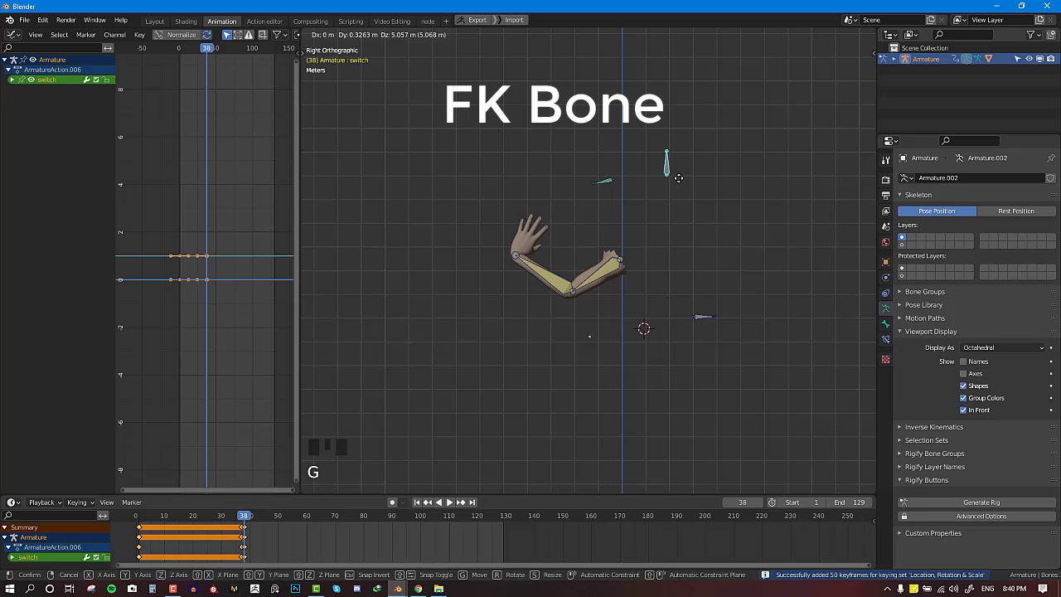
pyautogui.press('i')
pyautogui.press('a')
pyautogui.press('i')
# Step: Box-select the armature and insert another full set of keyframes
pyautogui.moveTo(608, 180); pyautogui.dragTo(957, 287)
pyautogui.click(957, 287)
pyautogui.press('a')
pyautogui.press('i')
# Step: Step through neighbouring frames and keyframes to check Bone.003's Child Of behaviour
pyautogui.press('Left')
pyautogui.press('Right')
pyautogui.press('Left')
pyautogui.press('Left')
pyautogui.press('Left')
pyautogui.press('Down')
pyautogui.press('Up')
pyautogui.press('Right')
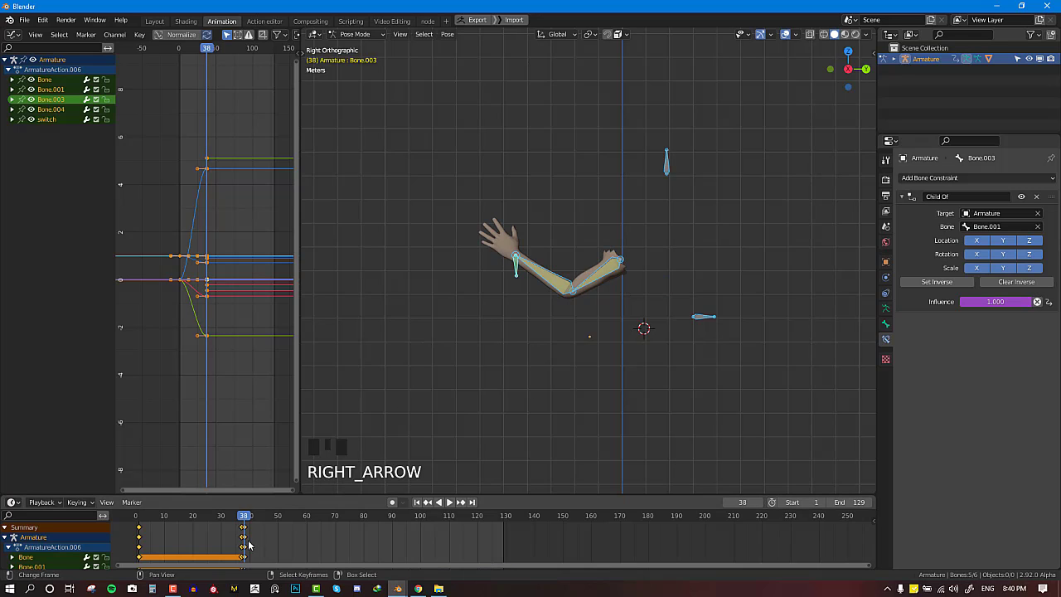
# Step: Scrub to frame 51, select Bone.003 and start moving it
pyautogui.moveTo(284, 544); pyautogui.dragTo(522, 275)
pyautogui.rightClick(522, 275)
pyautogui.press('g')
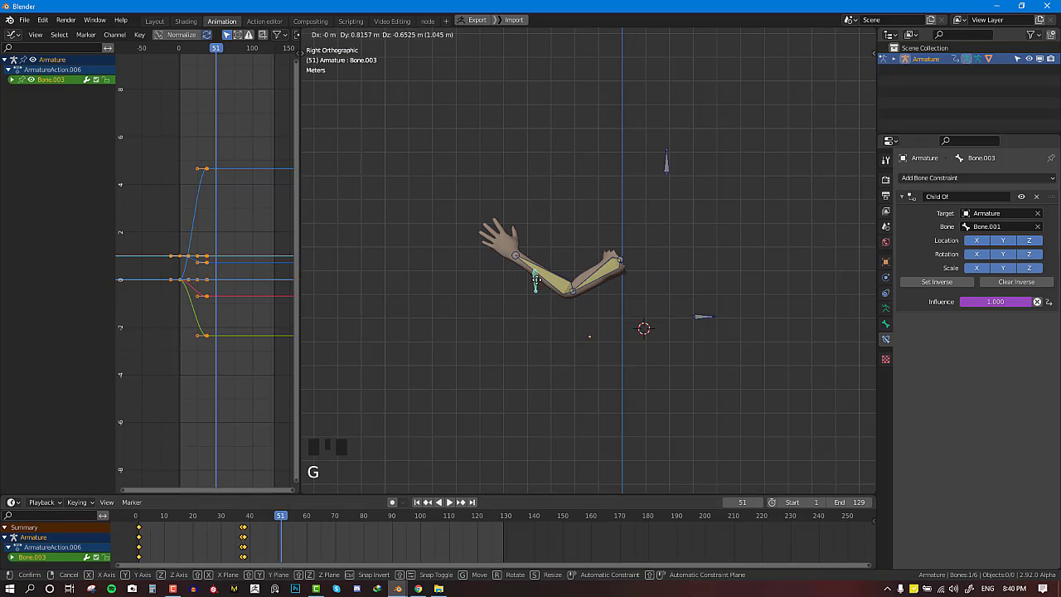
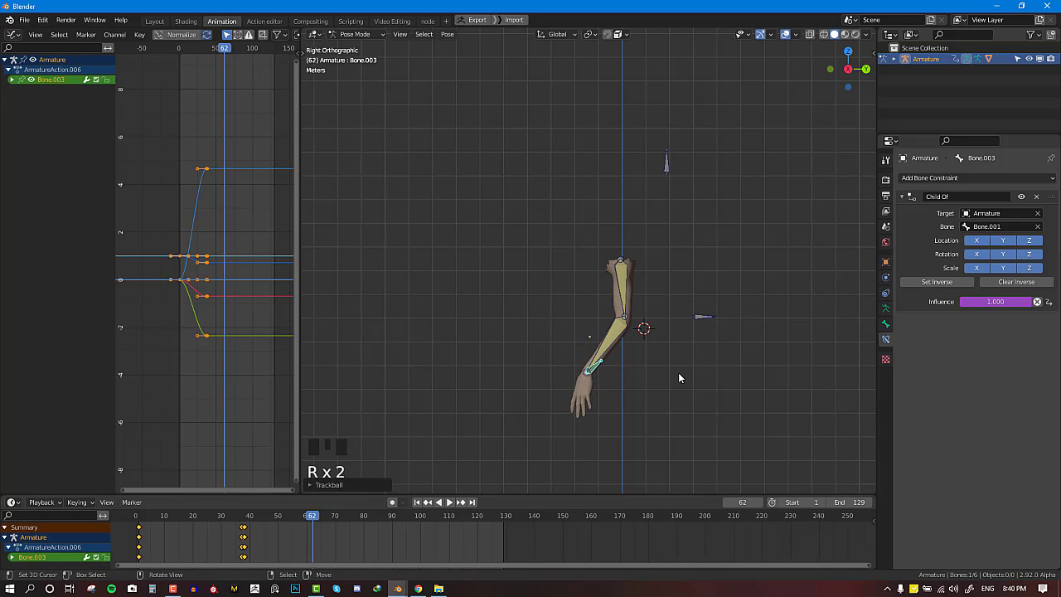
# Step: Keyframe the hanging-down arm pose at frame 62, then return to frame 21 to review
pyautogui.press('a')
pyautogui.press('u')
pyautogui.press('i')
pyautogui.moveTo(284, 537); pyautogui.dragTo(261, 529)
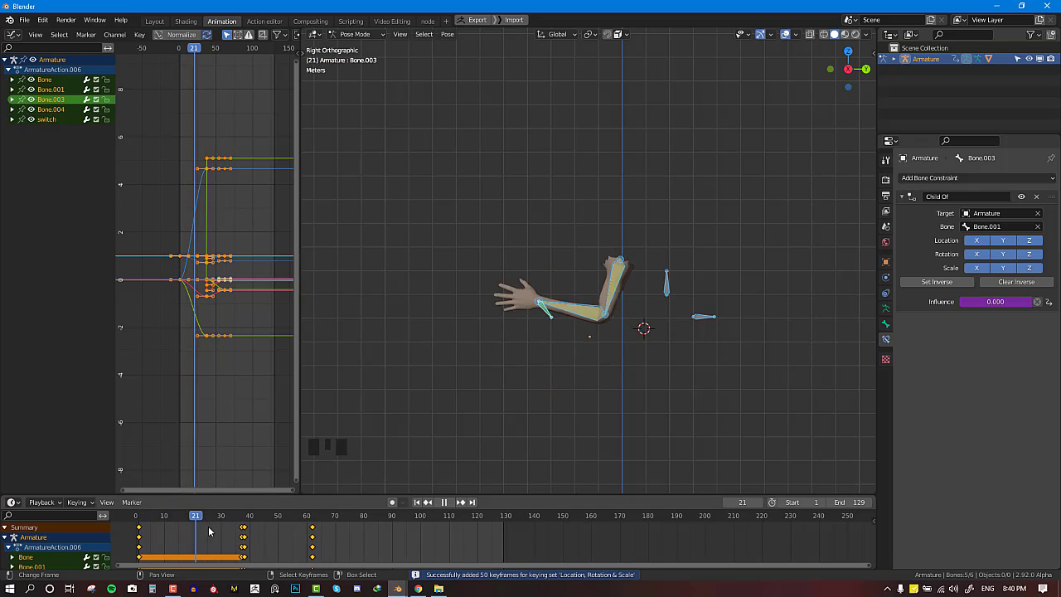
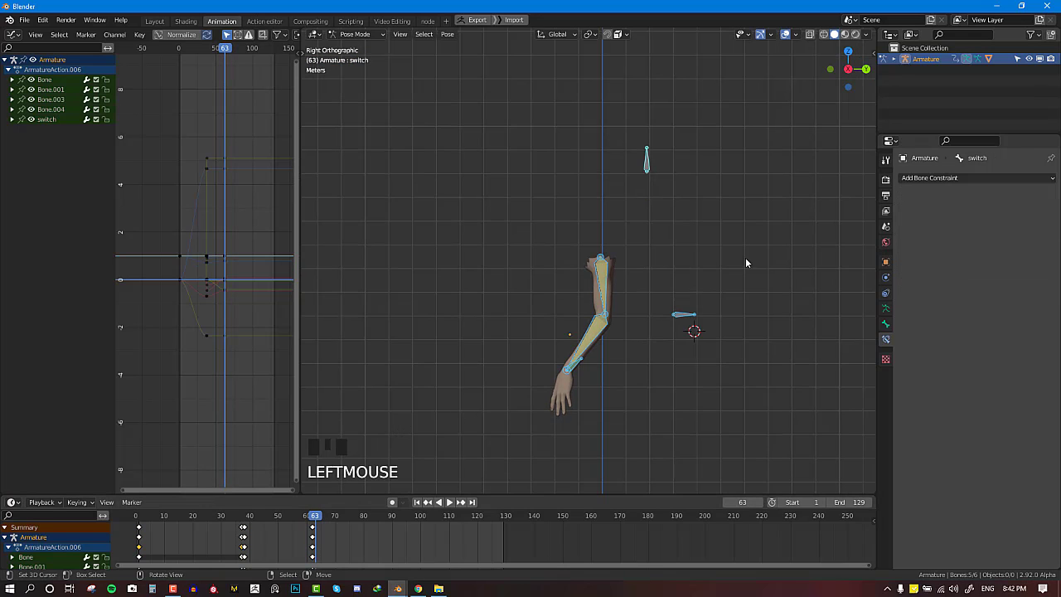
# Step: Keyframe all bones, clear the switch bone's location and keyframe again around frame 62
pyautogui.press('ctrl+a')
pyautogui.press('i')
pyautogui.rightClick(642, 168)
pyautogui.press('alt+g')
pyautogui.press('a')
pyautogui.press('i')
# Step: Step forward and back a frame to check the switch keyframes
pyautogui.press('Down')
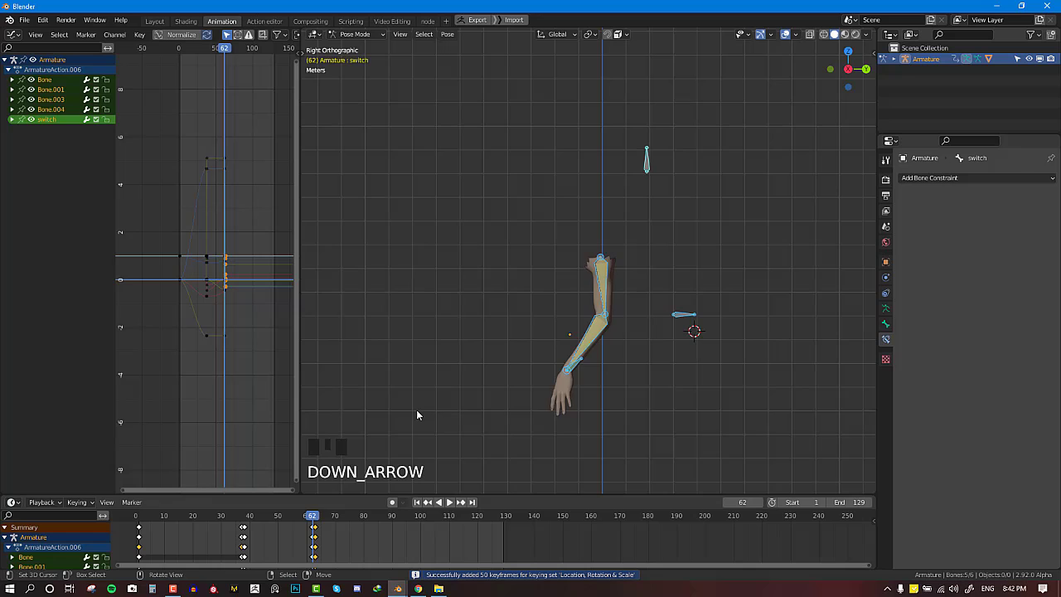
pyautogui.press('Down')
pyautogui.press('Up')
pyautogui.press('Up')
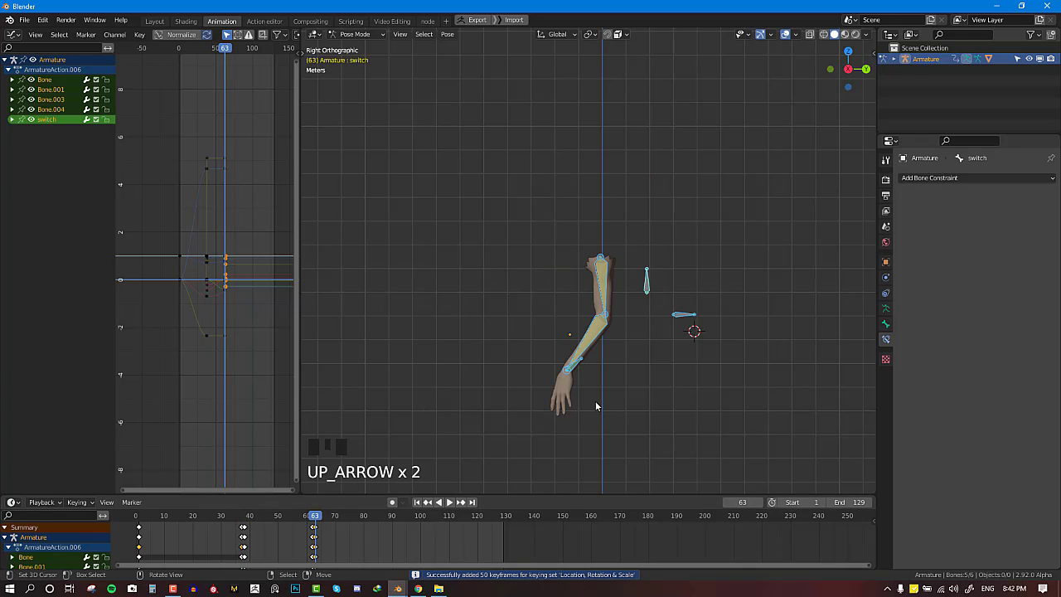